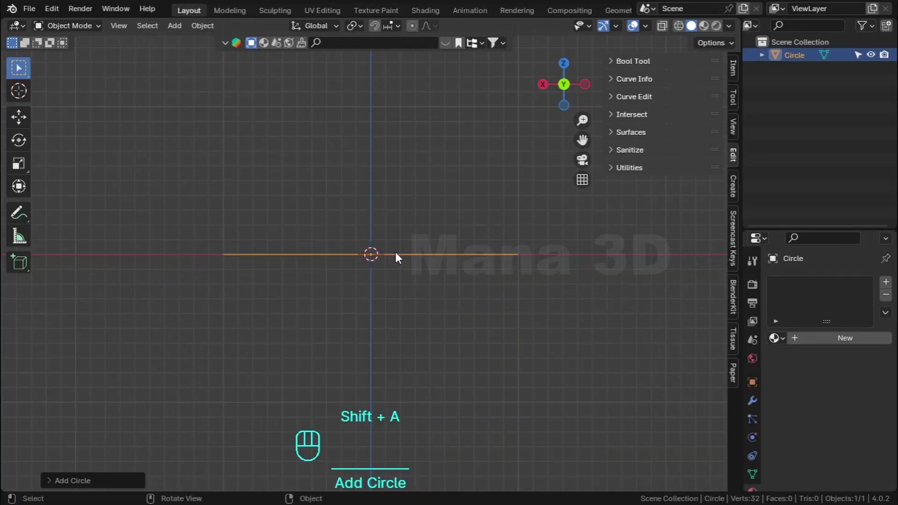
# Checker-deselect the circle, pull alternate vertices inward into a star and vertex-bevel the points into rounded scallops.
pyautogui.middleClick(417, 266)
pyautogui.press('Tab')
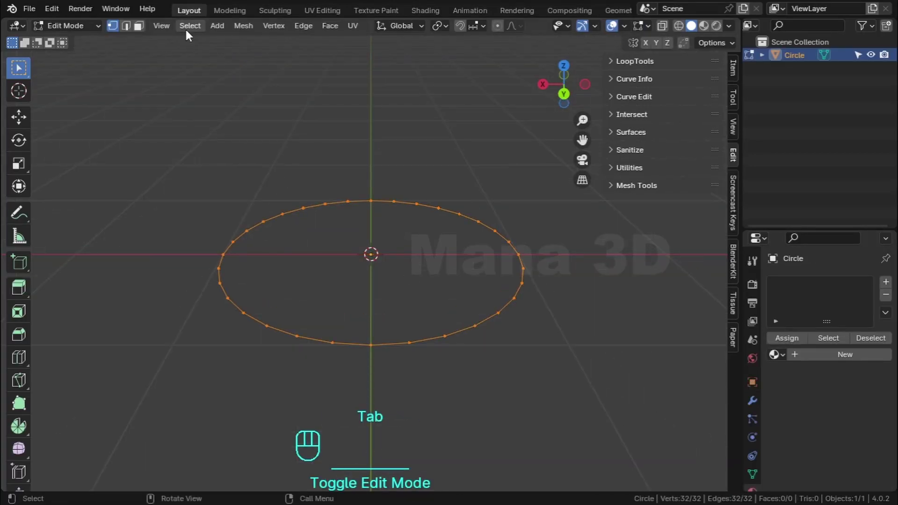
pyautogui.moveTo(200, 35); pyautogui.dragTo(249, 147)
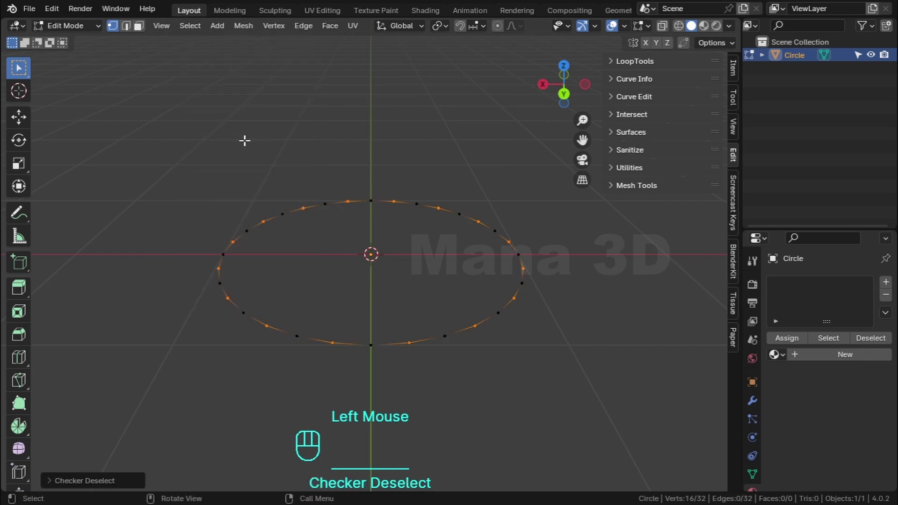
pyautogui.press('g')
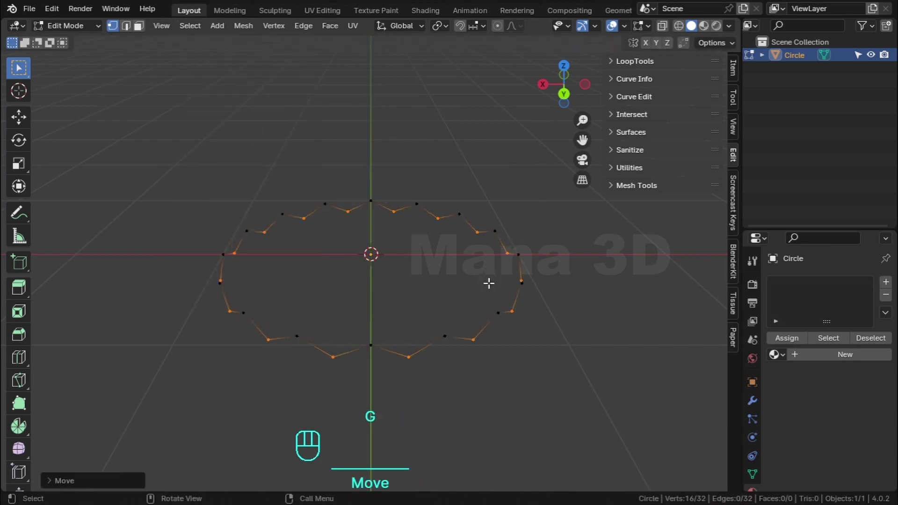
pyautogui.press('s')
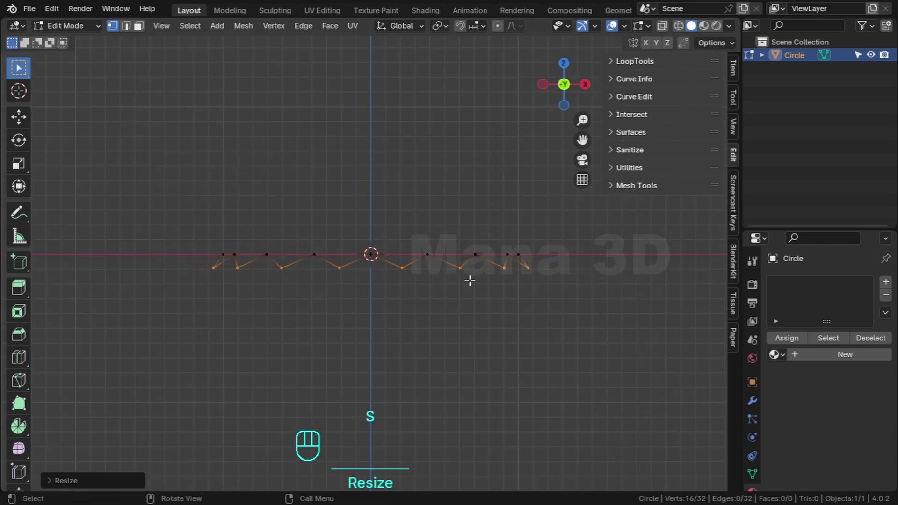
pyautogui.press('ctrl+shift+b')
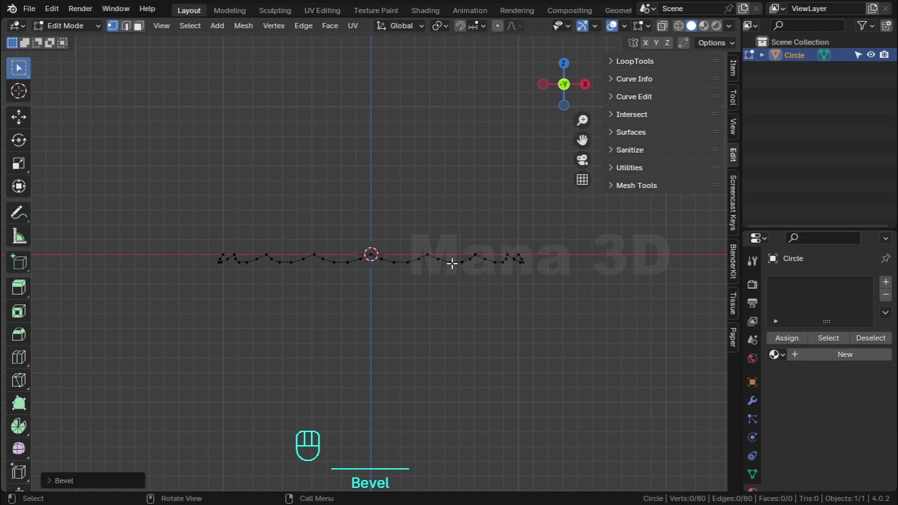
# Select the whole wavy ring, duplicate it, rotate the copy 180° and raise it along Z above the original.
pyautogui.press('l')
pyautogui.press('shift+d')
pyautogui.press('r')
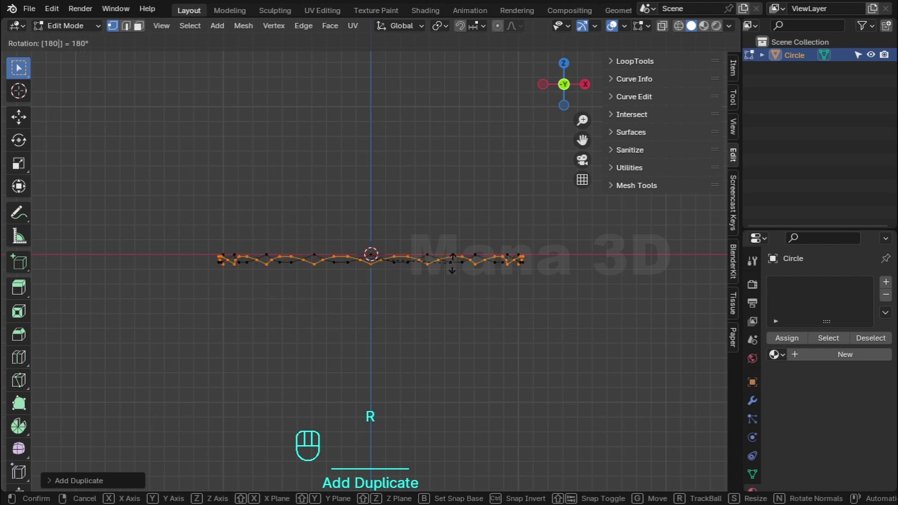
pyautogui.press('g')
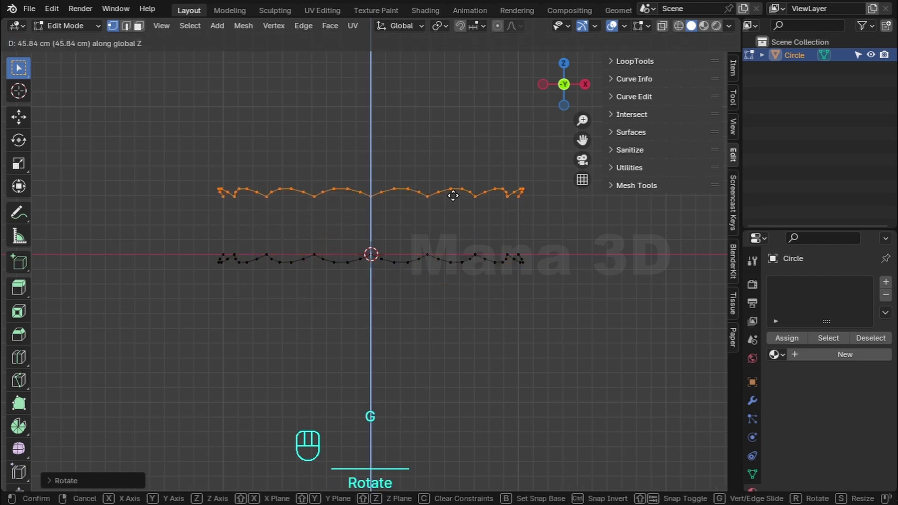
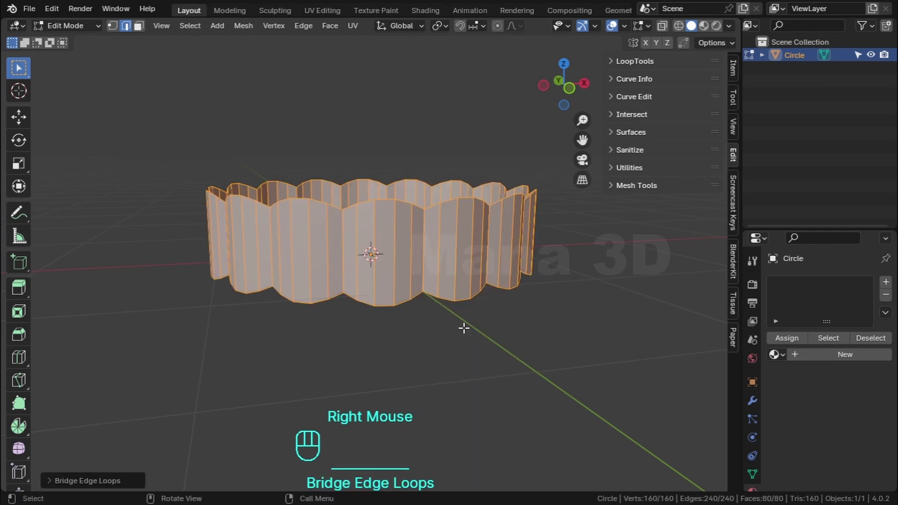
# Pick several vertical edges along the bridged wall and mark them as flute lines.
pyautogui.press('Tab')
pyautogui.click(429, 237)
pyautogui.scroll(3)
pyautogui.moveTo(486, 247); pyautogui.dragTo(442, 253)
pyautogui.click(406, 241)
pyautogui.press('ctrl+shift+KP_Add')
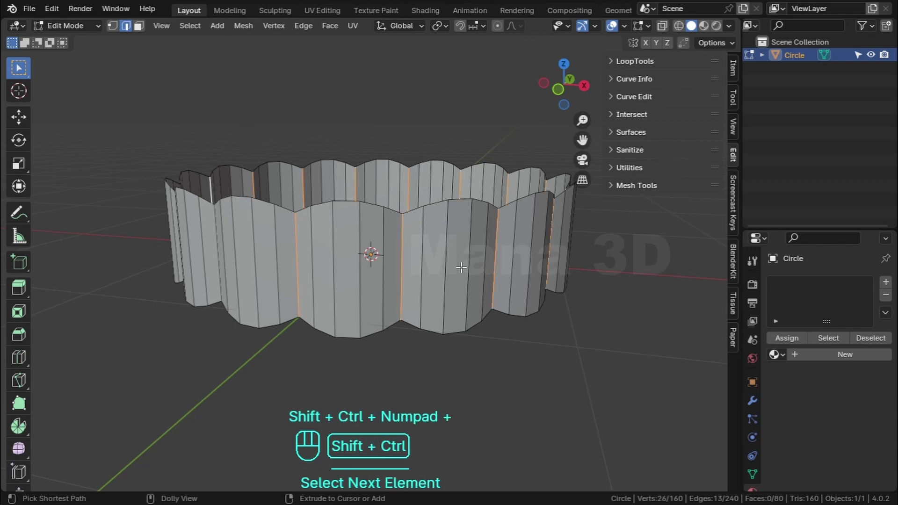
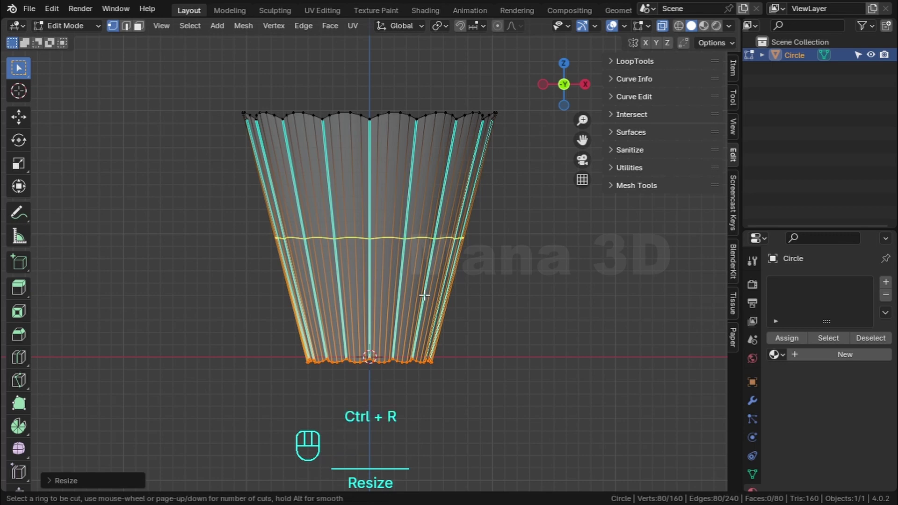
# Scale the middle loop in to a narrow waist and add a loop cut across the lower section, sliding it into place.
pyautogui.press('s')
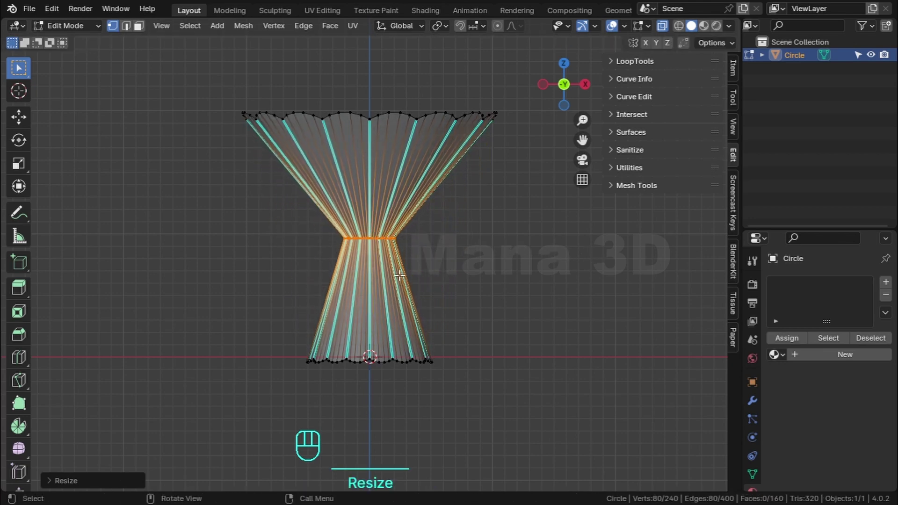
pyautogui.press('ctrl+r')
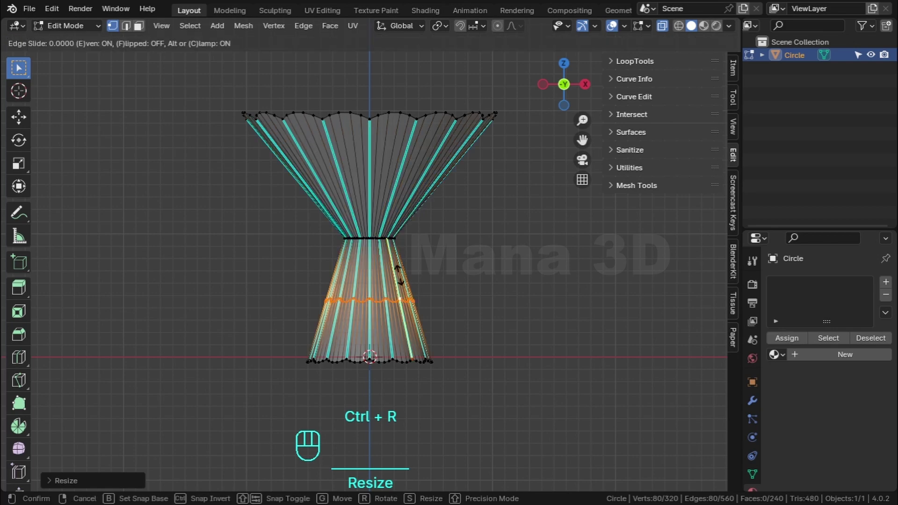
pyautogui.press('g')
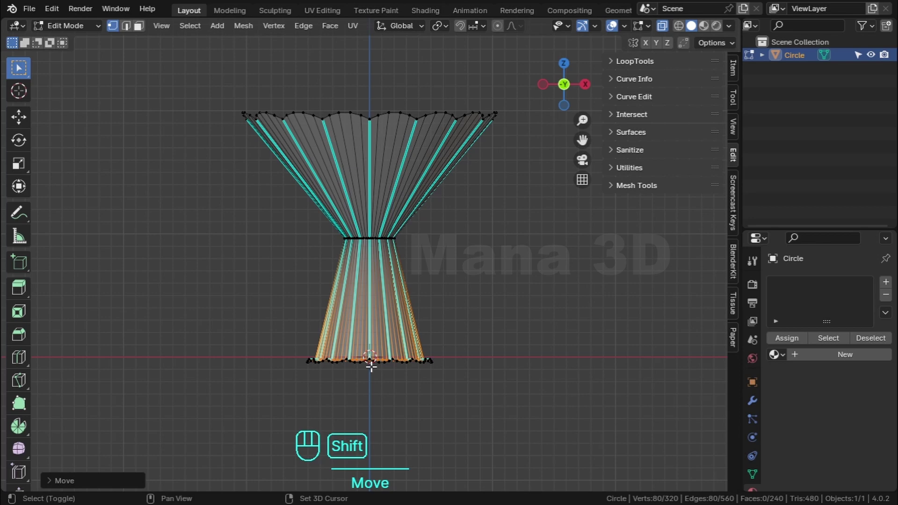
# Select the bottom ring of the stem and move it into position.
pyautogui.press('shift+b')
pyautogui.press('g')
pyautogui.scroll(-3)
pyautogui.scroll(3)
pyautogui.scroll(-3)
# Spread the bottom loop outward into a scalloped flared foot.
pyautogui.moveTo(424, 167); pyautogui.dragTo(475, 159)
pyautogui.press('alt+z')
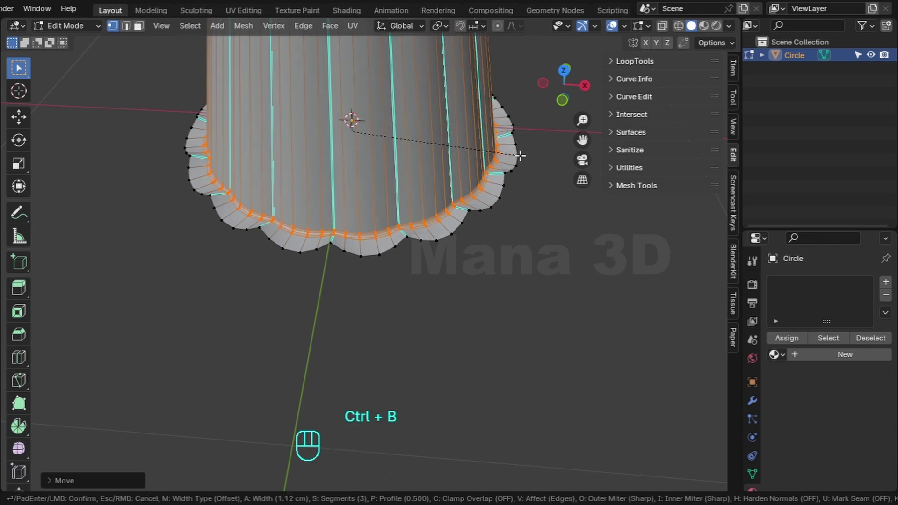
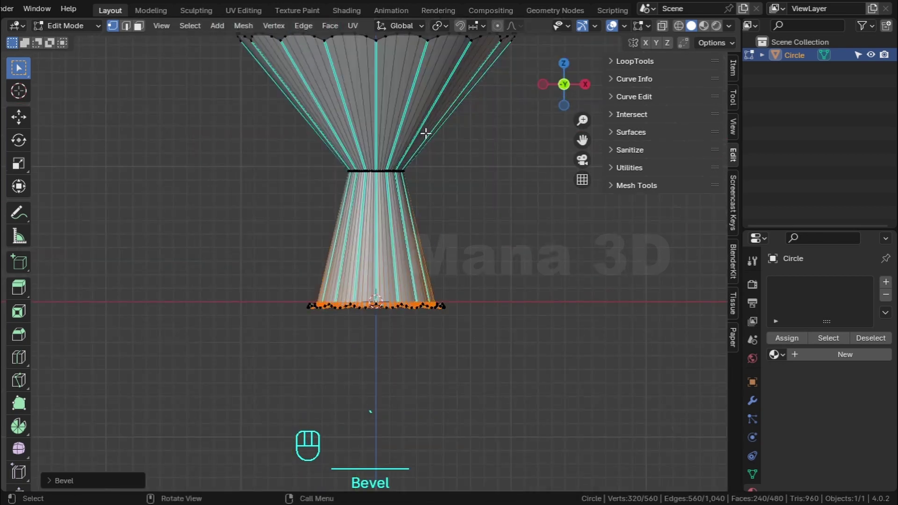
pyautogui.middleClick(434, 121)
# Add a loop across the upper cone, raise the rim loop along Z and scale it out into a wide brim.
pyautogui.press('ctrl+z')
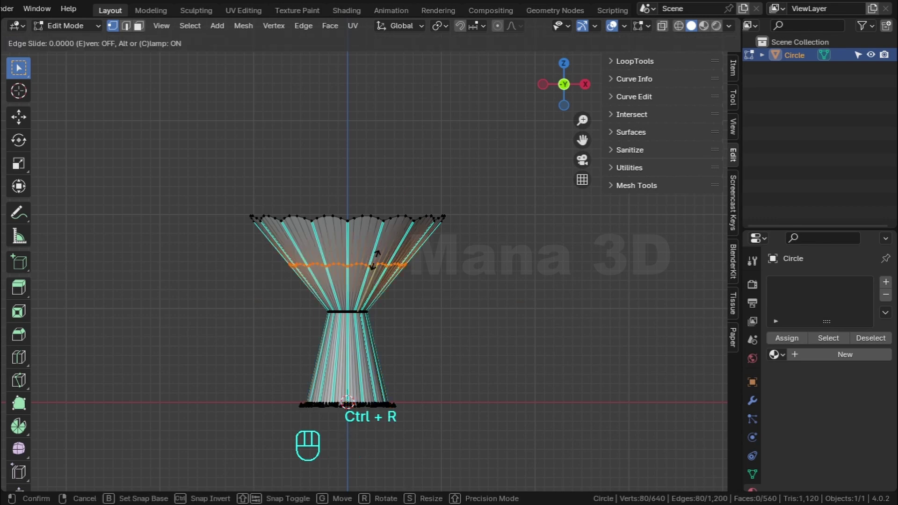
pyautogui.press('g')
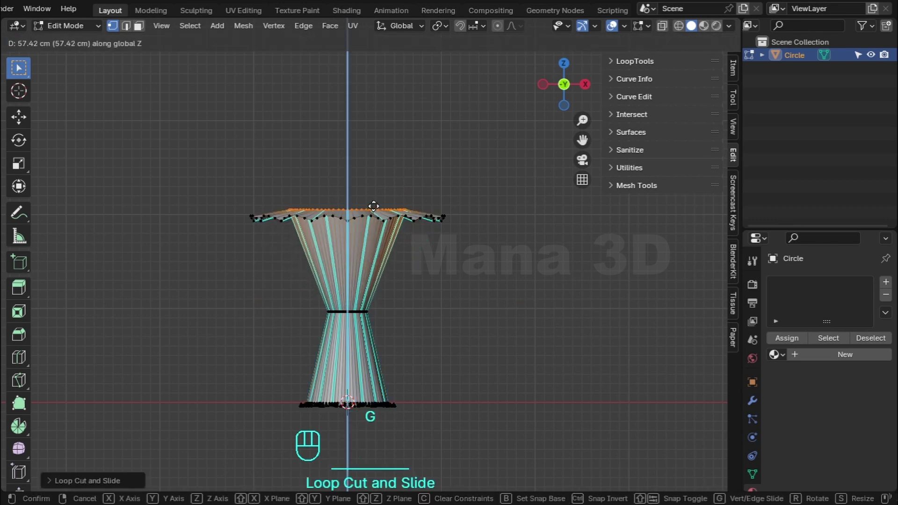
pyautogui.scroll(3)
pyautogui.press('s')
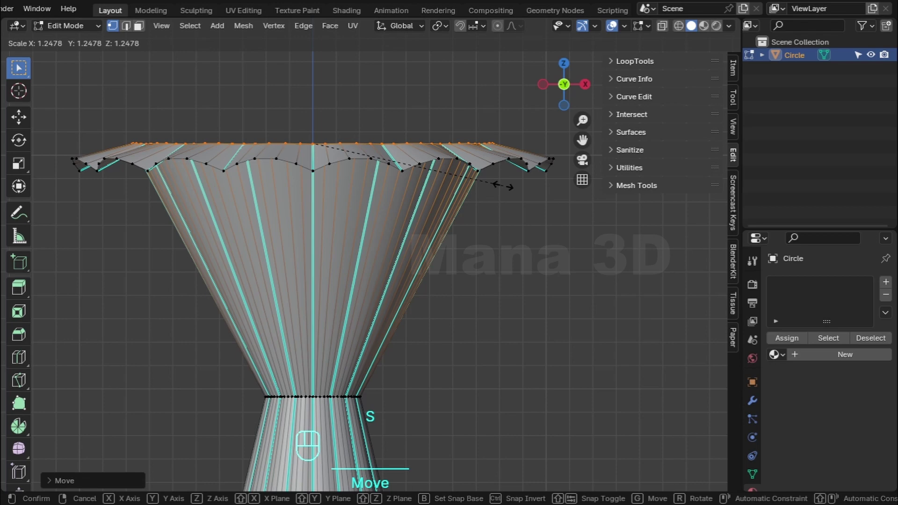
pyautogui.press('g')
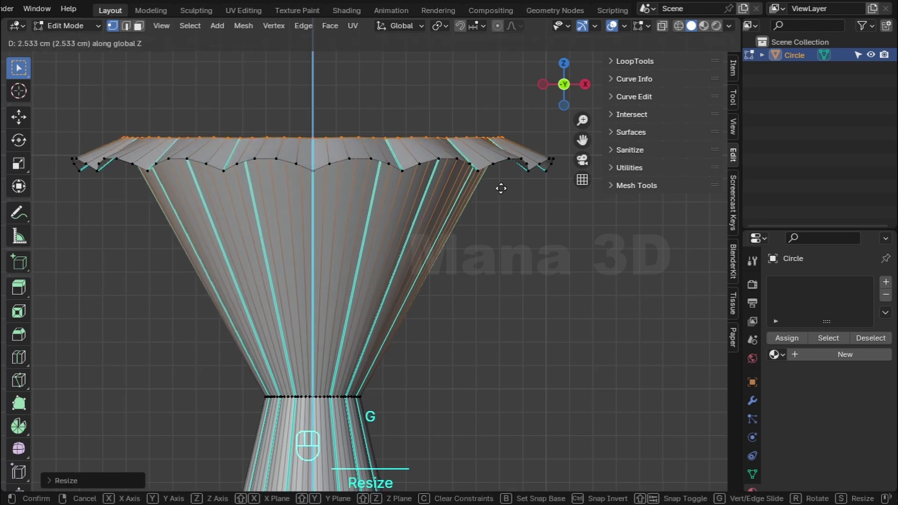
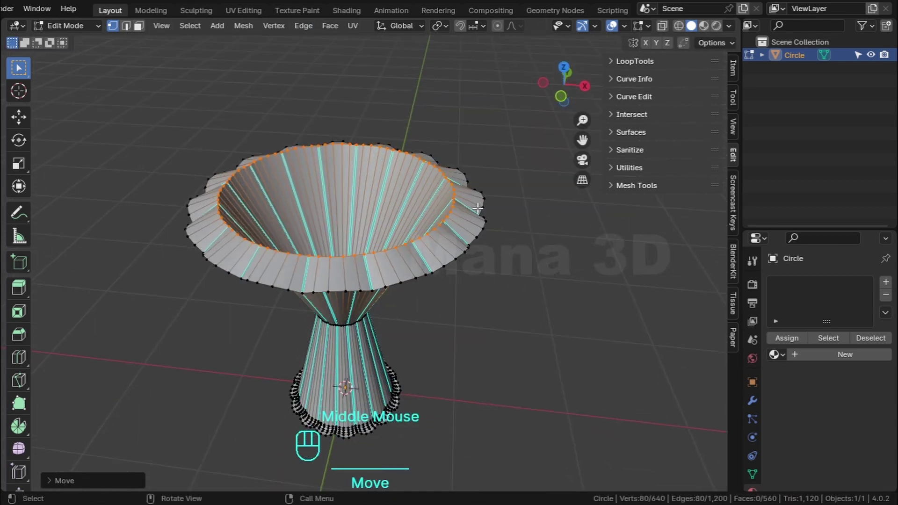
# Bevel the rim loop into a rounded lip and look down into the bowl.
pyautogui.press('s')
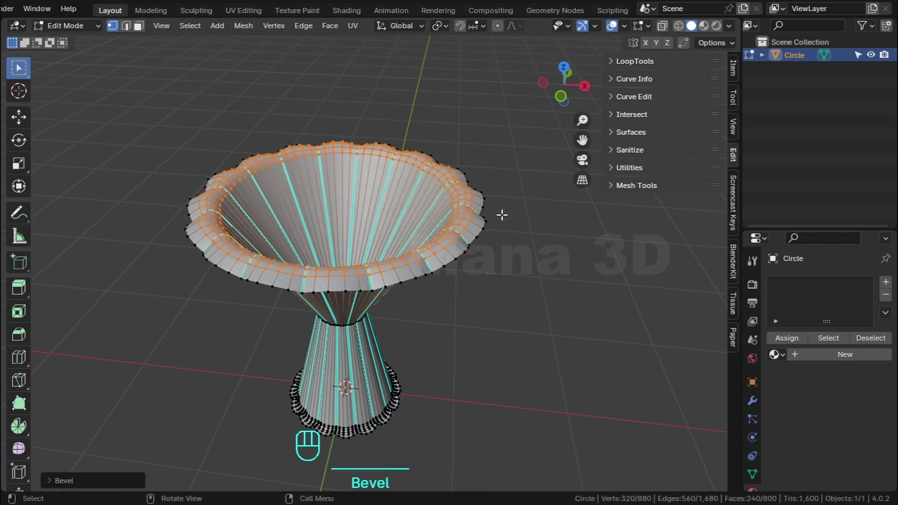
pyautogui.press('Tab')
pyautogui.scroll(-3)
pyautogui.moveTo(457, 248); pyautogui.dragTo(461, 280)
pyautogui.scroll(3)
pyautogui.press('Tab')
pyautogui.moveTo(285, 238); pyautogui.dragTo(367, 250)
# Edge-slide the inner loops near the rim along the wall into position.
pyautogui.click(239, 239)
pyautogui.press('g')
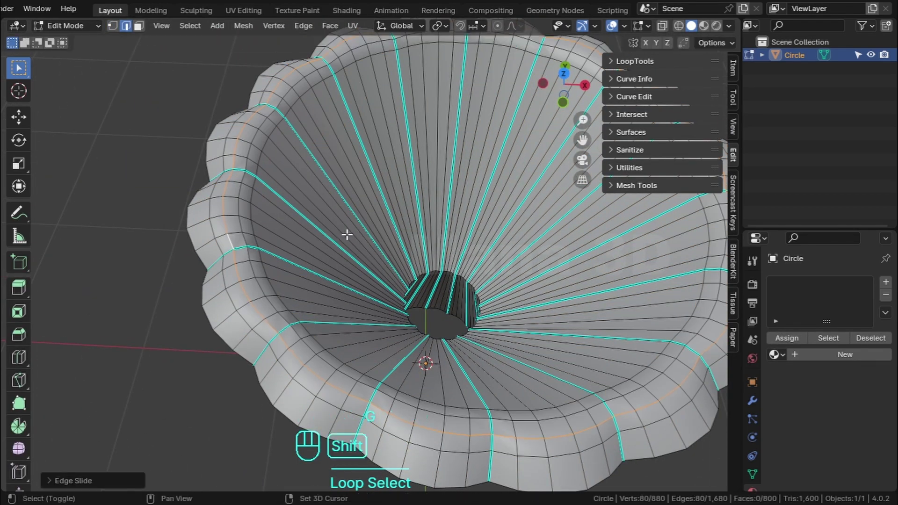
pyautogui.click(251, 237)
pyautogui.press('g')
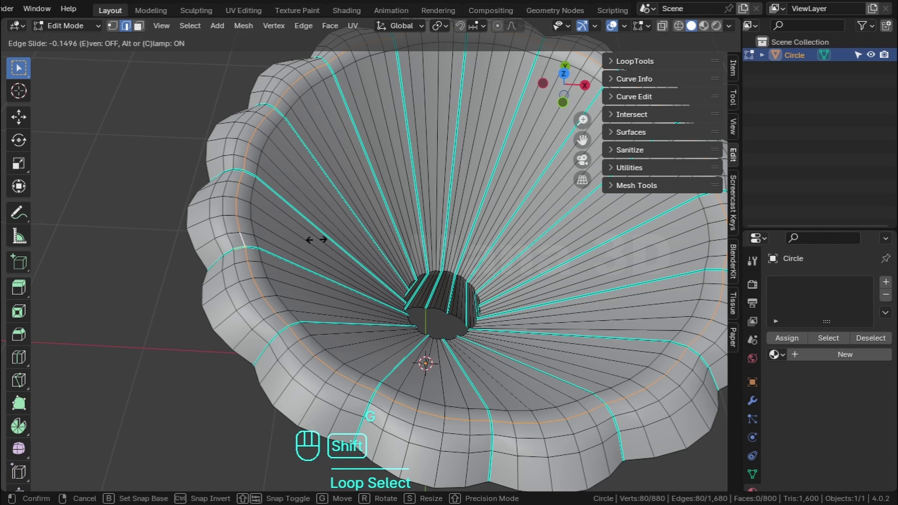
pyautogui.press('Tab')
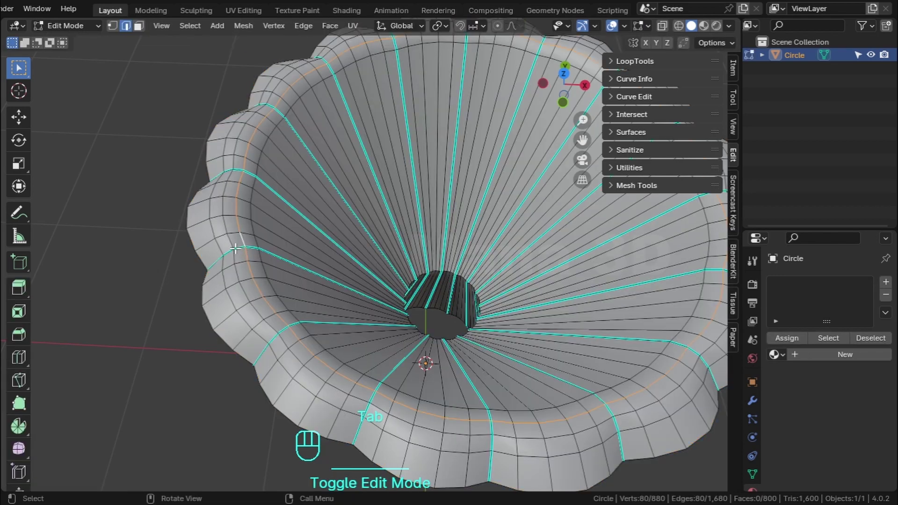
pyautogui.click(236, 242)
pyautogui.press('g')
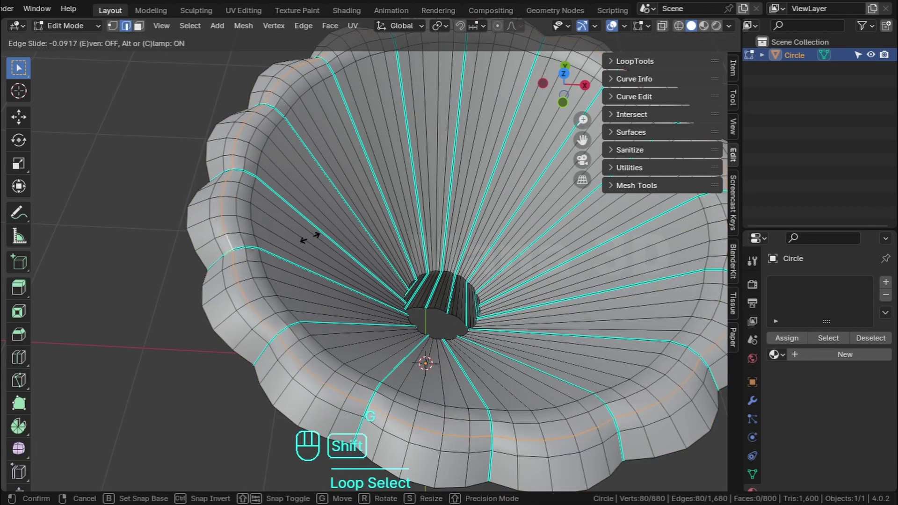
pyautogui.press('Tab')
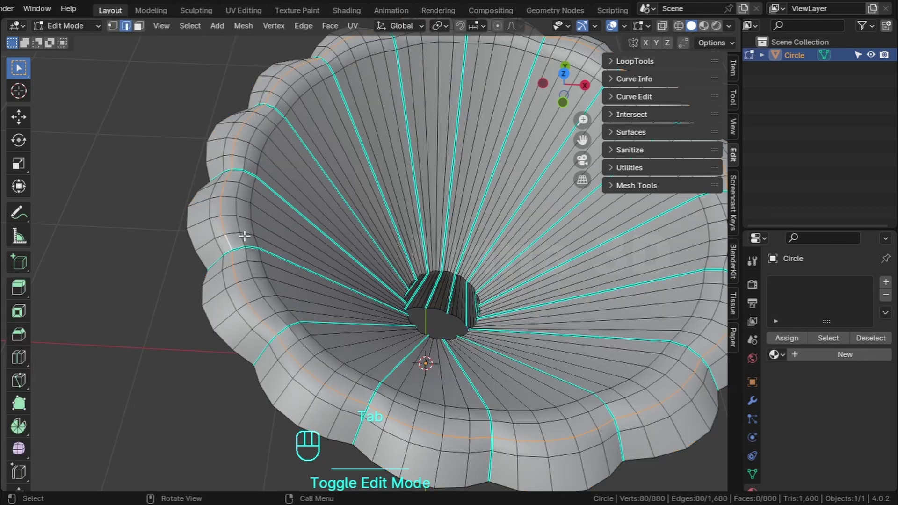
# Bevel the inner ring into support loops and return to a straight front view.
pyautogui.click(247, 233)
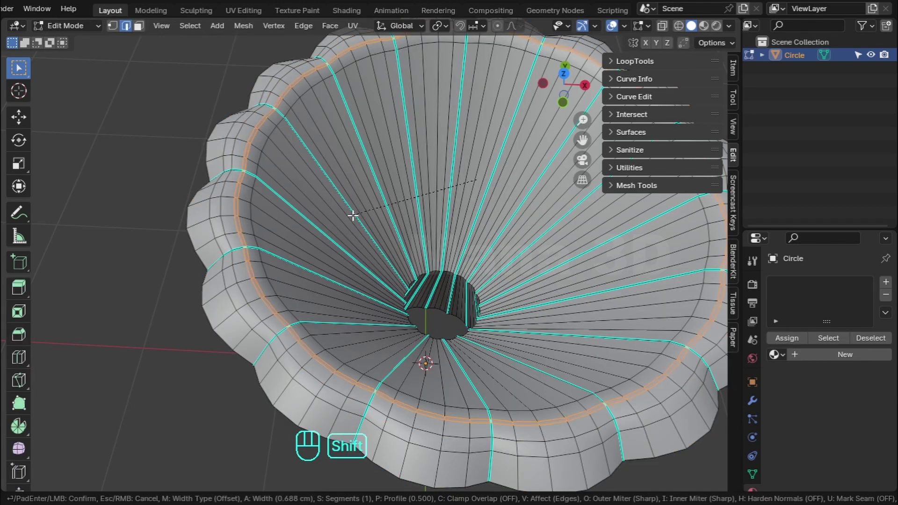
pyautogui.press('Tab')
pyautogui.scroll(-3)
pyautogui.moveTo(433, 278); pyautogui.dragTo(375, 215)
pyautogui.scroll(3)
pyautogui.middleClick(443, 219)
# Cut a loop across the stem and bevel it into a wide band of extra rings.
pyautogui.click(354, 318)
pyautogui.press('Tab')
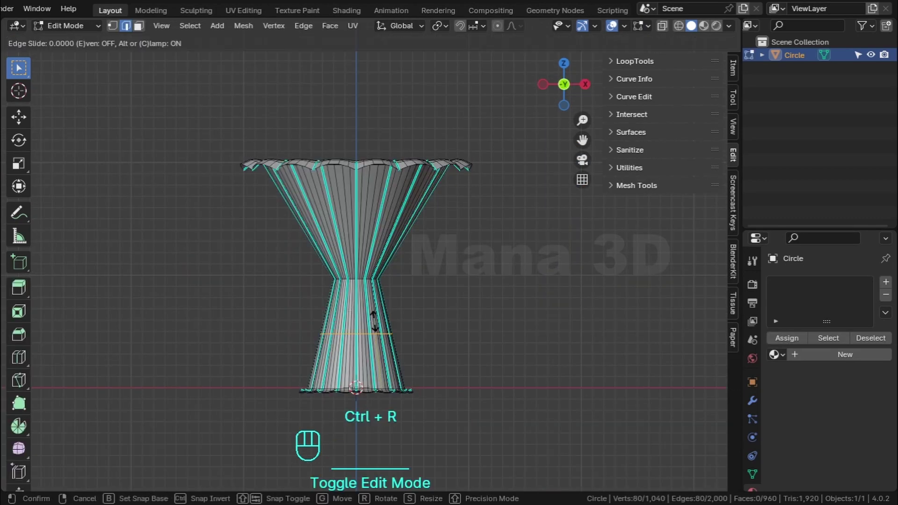
pyautogui.scroll(3)
pyautogui.press('s')
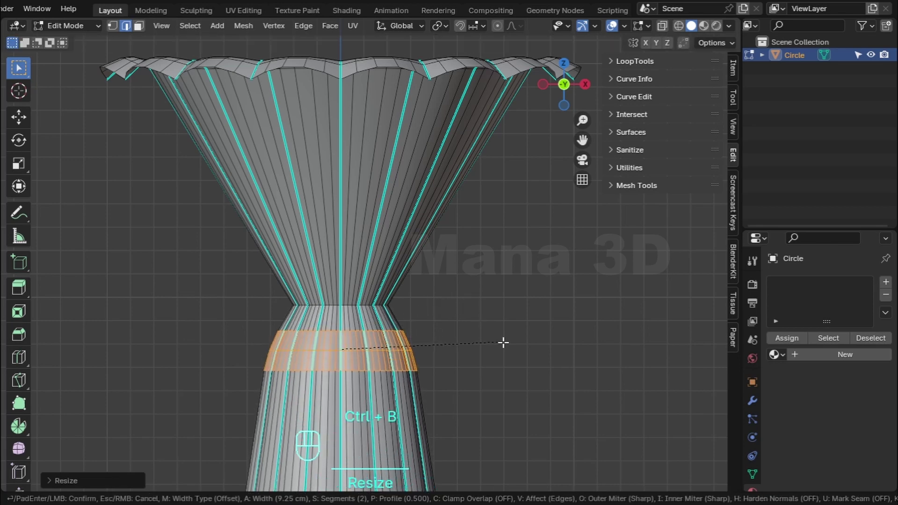
pyautogui.scroll(-3)
# Add a loop across the bowl, widen it outward and lower it to deepen the bowl.
pyautogui.scroll(3)
pyautogui.press('ctrl+r')
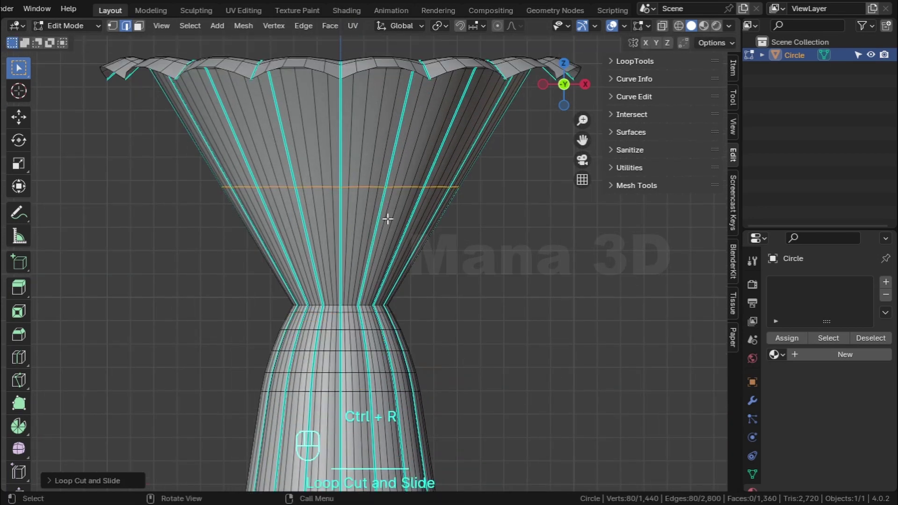
pyautogui.press('s')
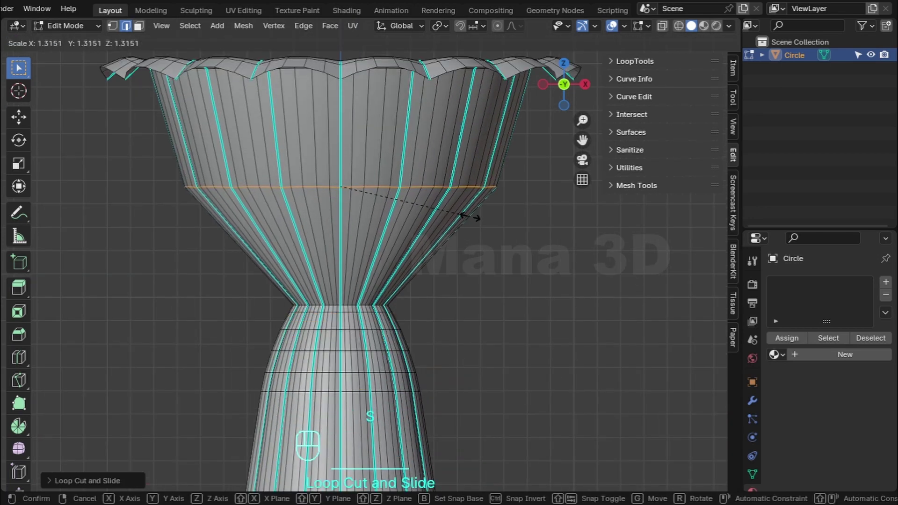
pyautogui.press('g')
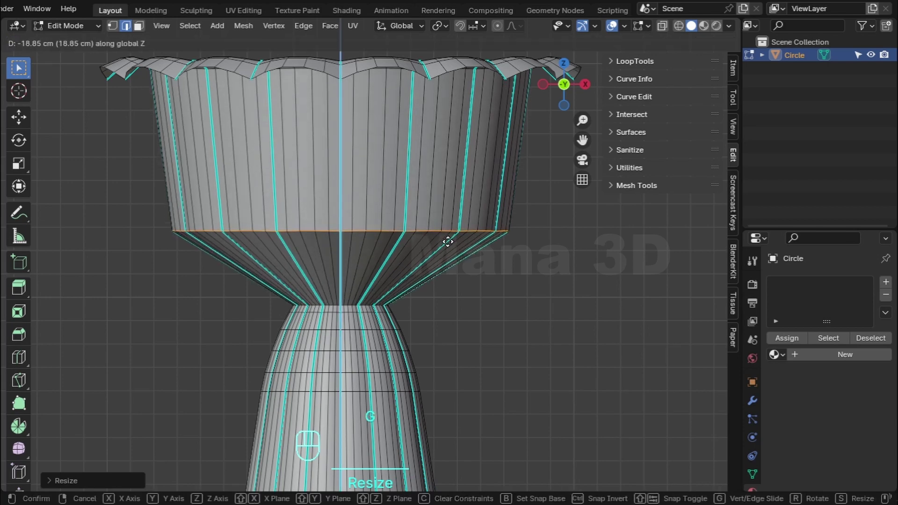
# Bevel the lower bowl into a rounded band of rings and shift it down slightly.
pyautogui.press('s')
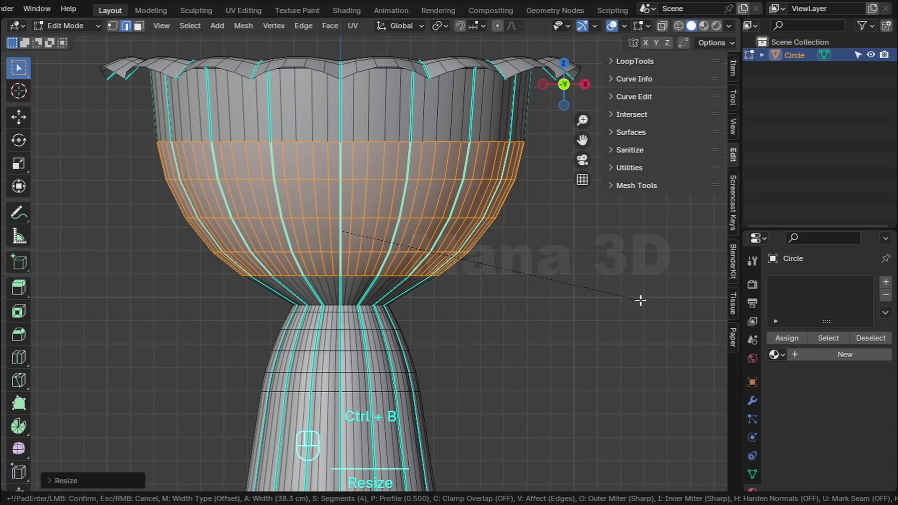
pyautogui.press('g')
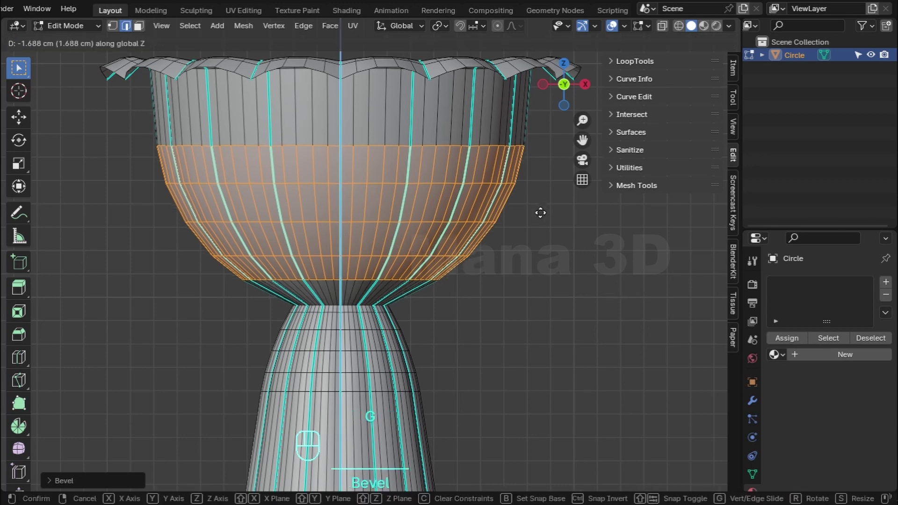
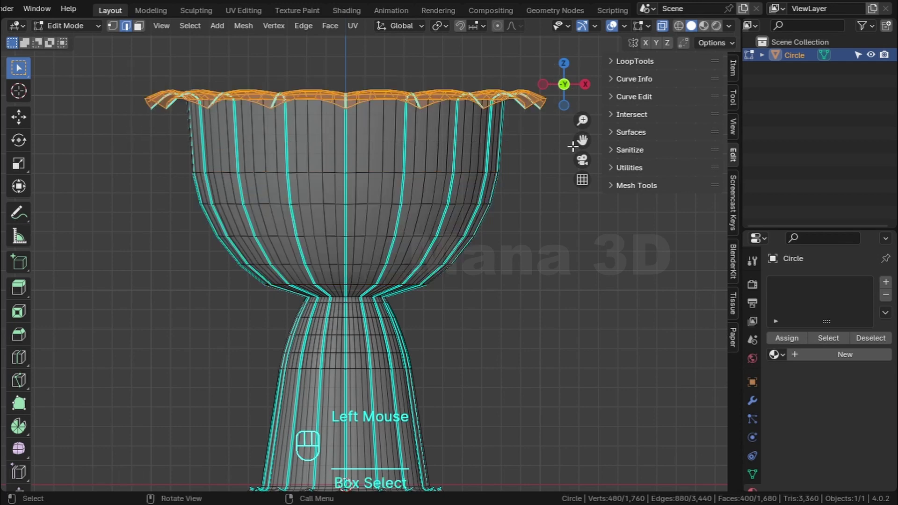
# Raise the wavy rim loop along Z before thickening the walls.
pyautogui.press('g')
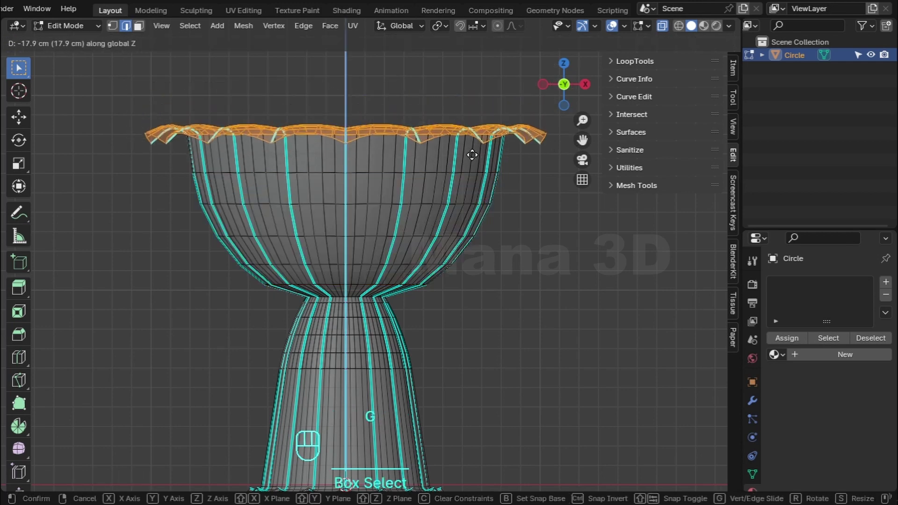
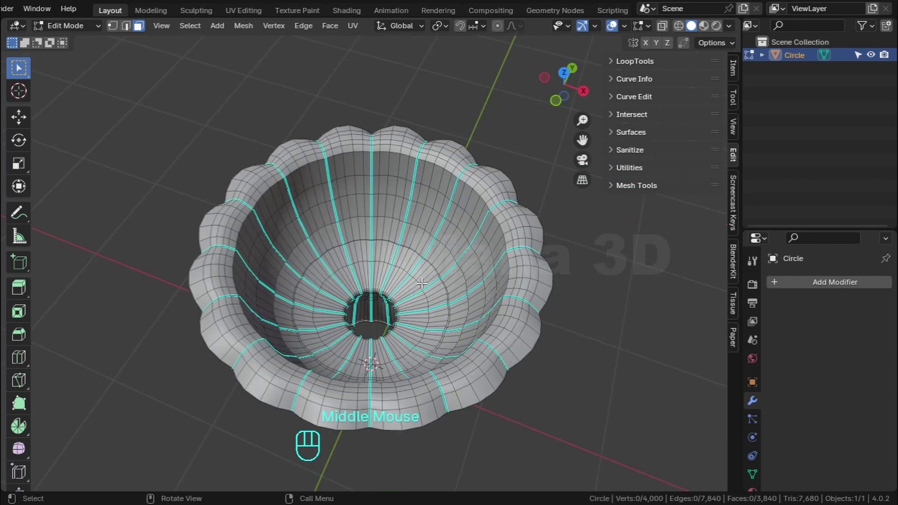
# In edge mode, select the inner rim edge loop and bevel it.
pyautogui.press('l')
pyautogui.press('Delete')
pyautogui.scroll(3)
pyautogui.press('2')
pyautogui.click(228, 142)
pyautogui.press('ctrl+b')
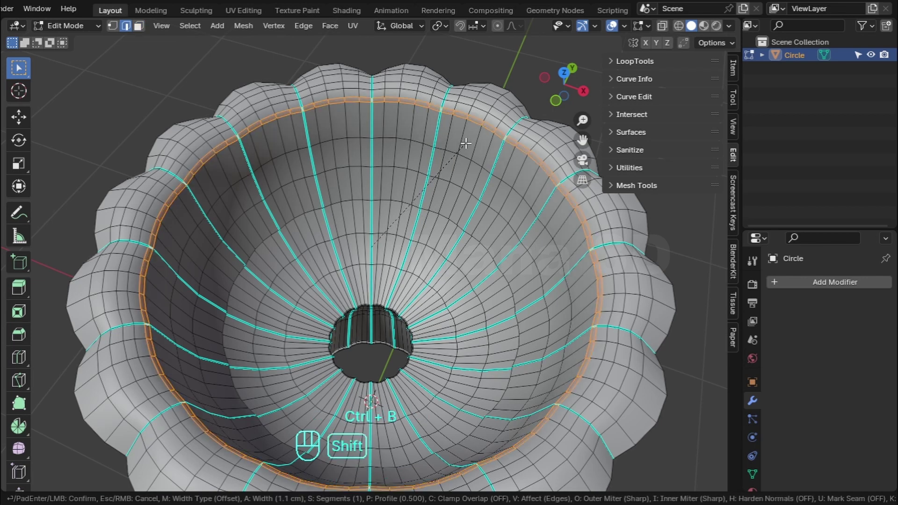
# Shrink a low inner loop inward and round it with LoopTools Circle.
pyautogui.click(389, 199)
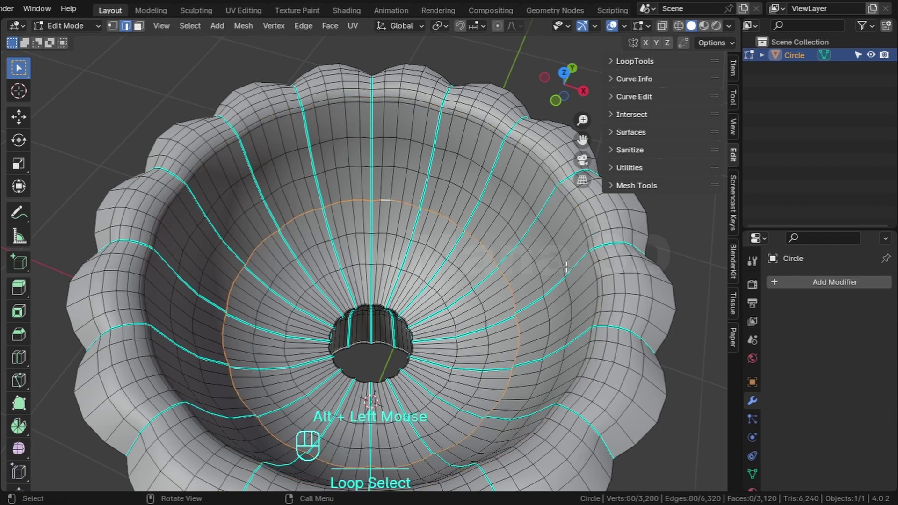
pyautogui.press('e')
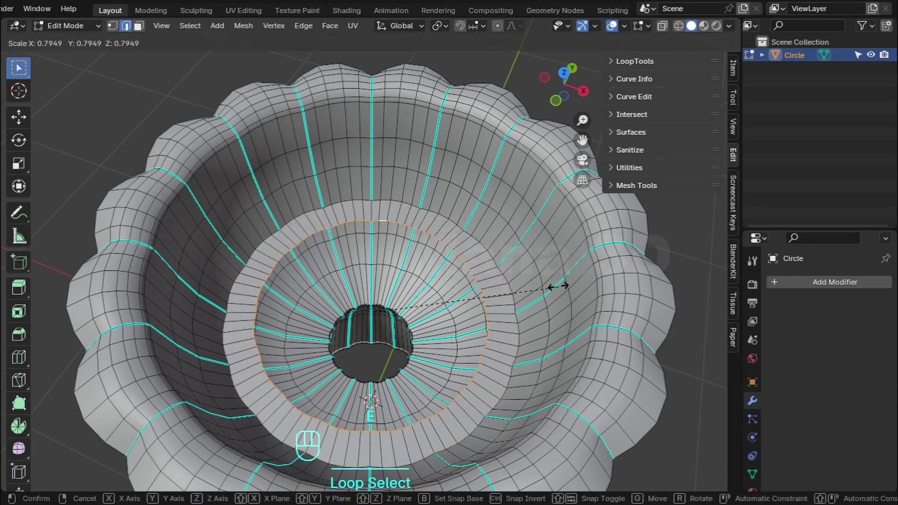
pyautogui.click(624, 70)
pyautogui.click(690, 103)
pyautogui.write('Circle')
# Extrude the loop inward and merge it at the centre to close the bowl's floor.
pyautogui.press('s')
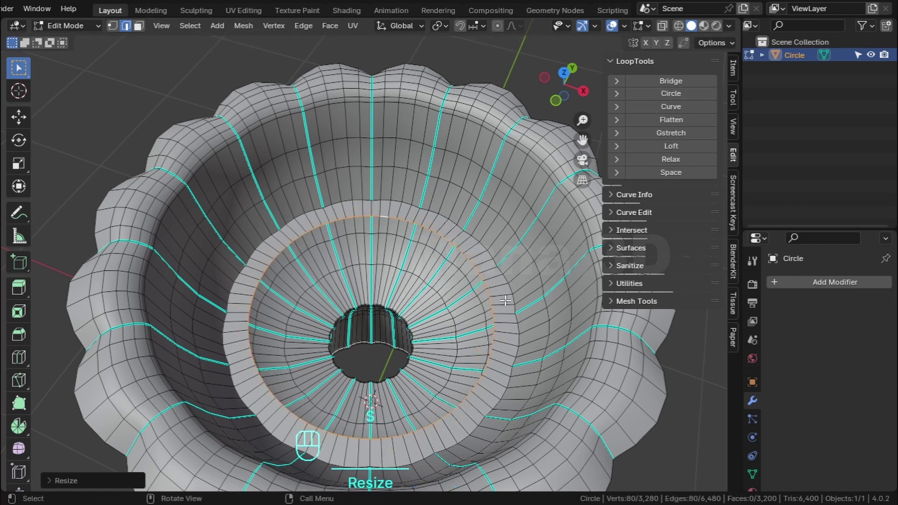
pyautogui.press('e')
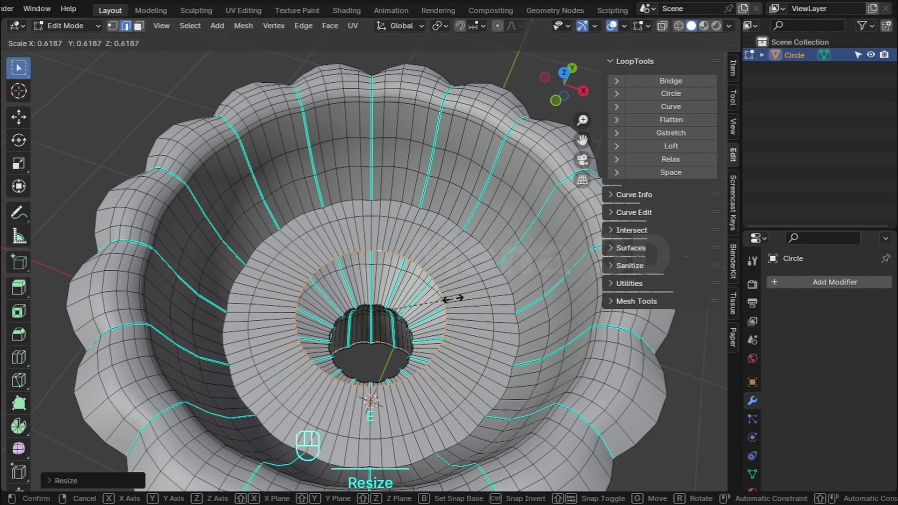
pyautogui.press('m')
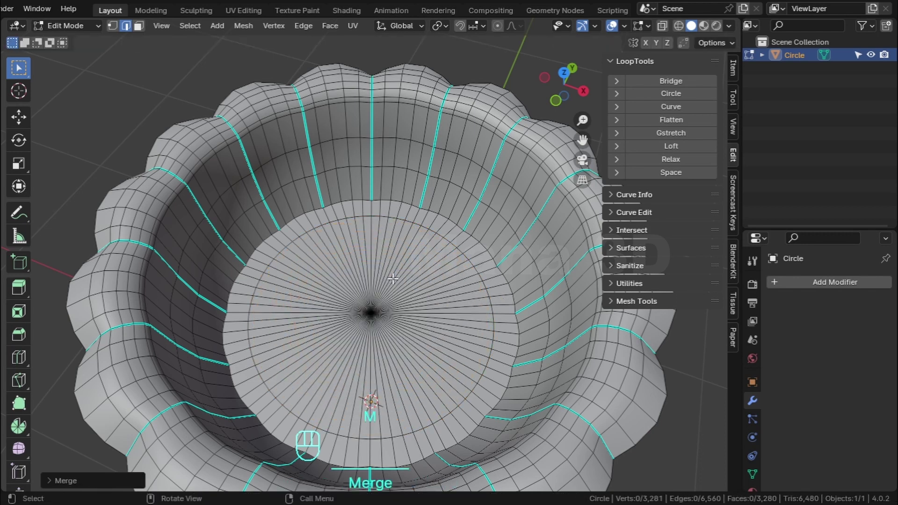
# Dissolve the extra vertex ring in the bowl floor, leaving a clean centre.
pyautogui.click(404, 215)
pyautogui.press('1')
pyautogui.moveTo(199, 31); pyautogui.dragTo(233, 137)
pyautogui.click(374, 297)
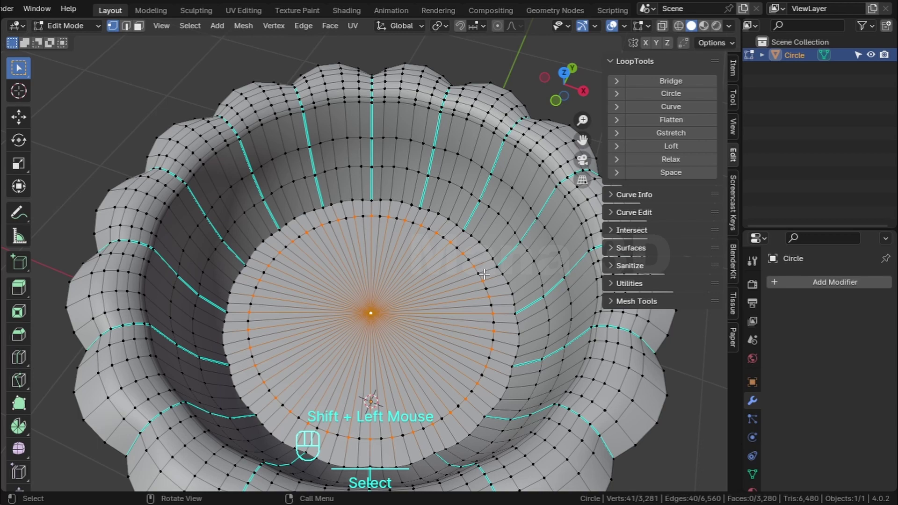
pyautogui.press('2')
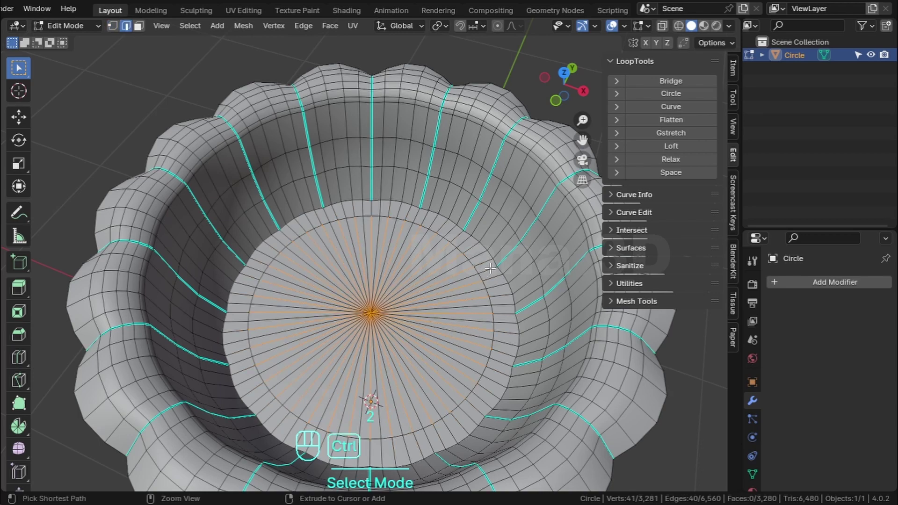
pyautogui.press('ctrl+x')
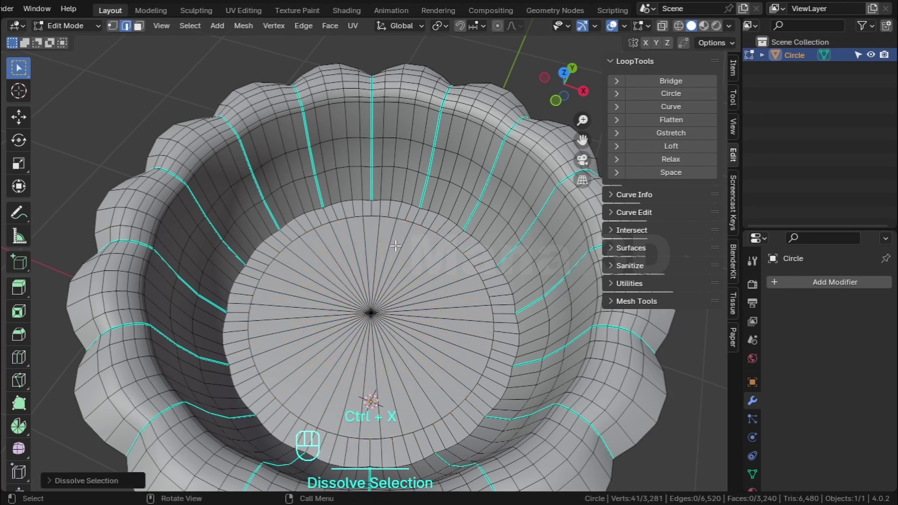
# Bevel the bowl floor's outer edge loop to round it off.
pyautogui.click(363, 195)
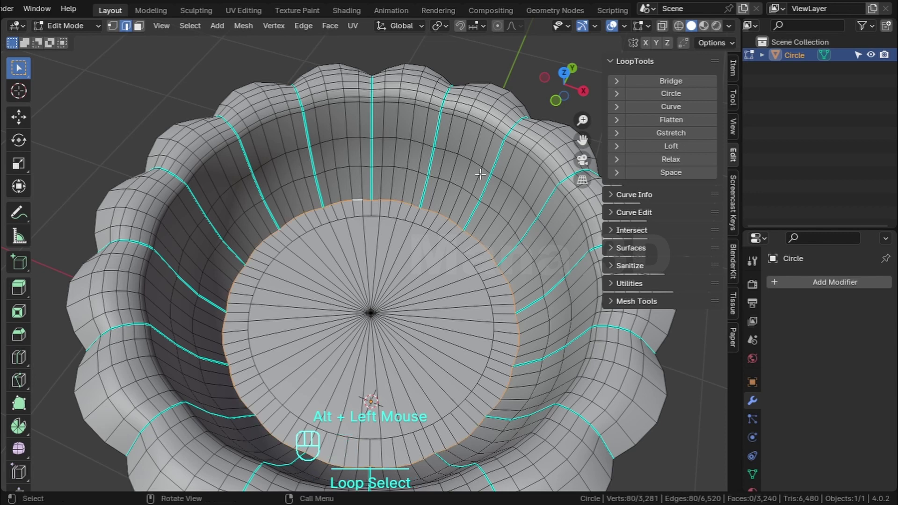
pyautogui.press('ctrl+b')
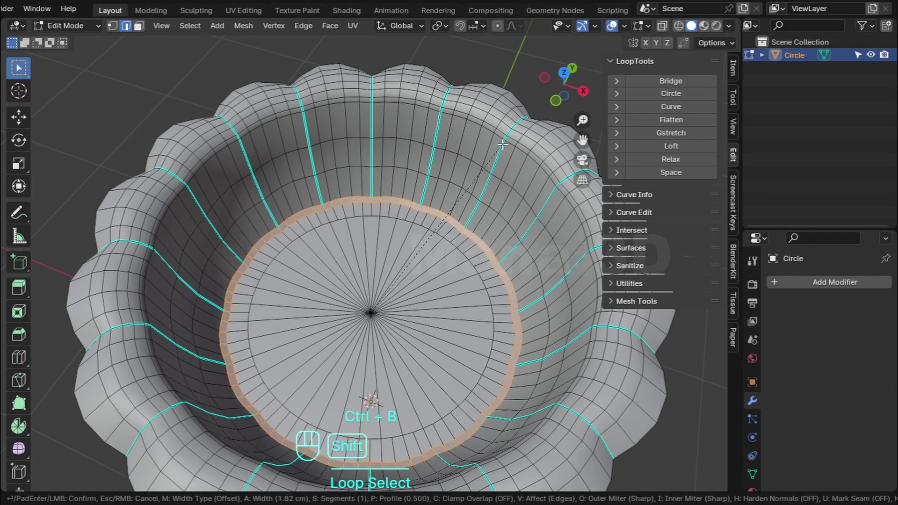
pyautogui.press('Tab')
pyautogui.scroll(-3)
# View the goblet from below and select the edge loop around the foot opening.
pyautogui.moveTo(469, 228); pyautogui.dragTo(417, 163)
pyautogui.middleClick(414, 191)
pyautogui.scroll(3)
pyautogui.press('Tab')
pyautogui.moveTo(376, 246); pyautogui.dragTo(360, 236)
pyautogui.click(117, 354)
# Extrude the foot opening loop and make it perfectly round with LoopTools Circle.
pyautogui.press('e')
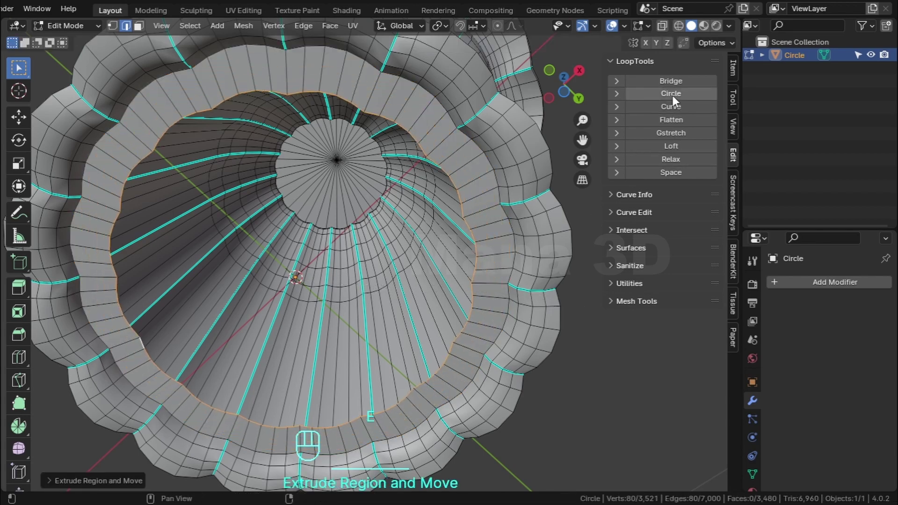
pyautogui.click(678, 102)
pyautogui.write('Circle')
pyautogui.scroll(-3)
pyautogui.middleClick(488, 197)
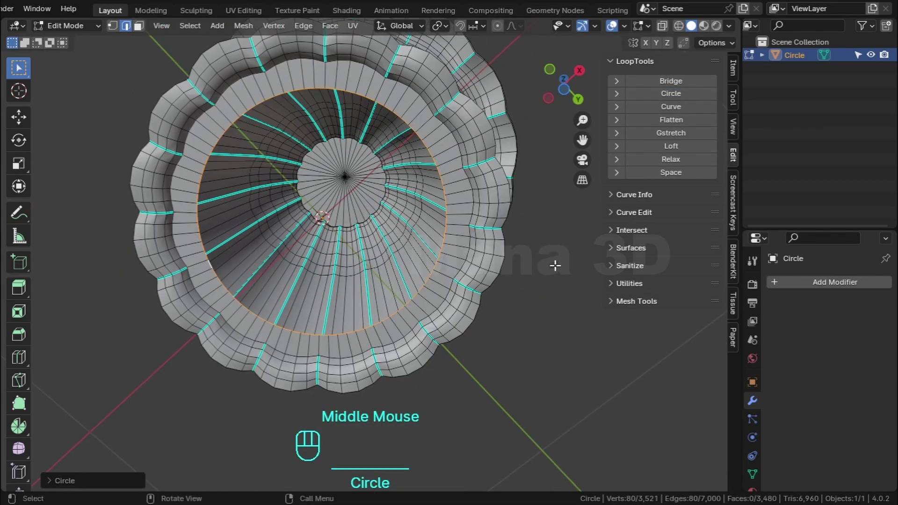
# Extrude the loop inward and merge it at its centre to close the underside.
pyautogui.press('e')
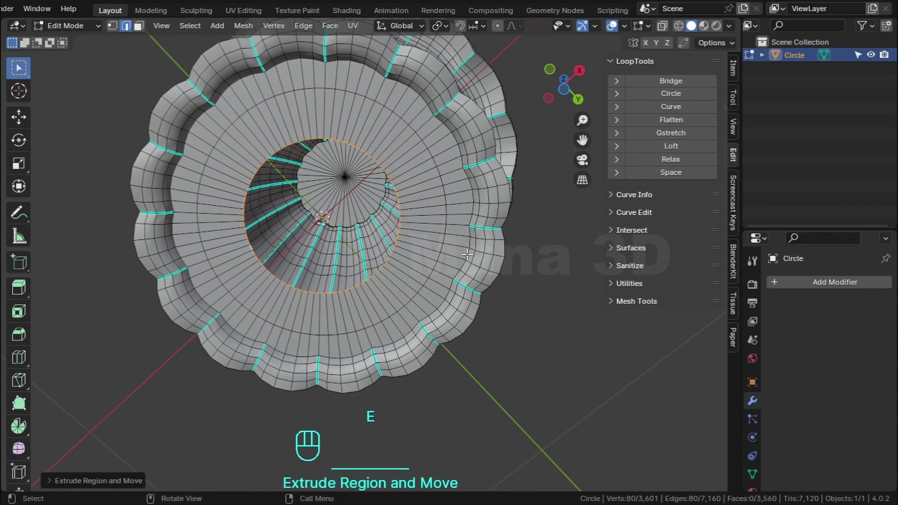
pyautogui.press('m')
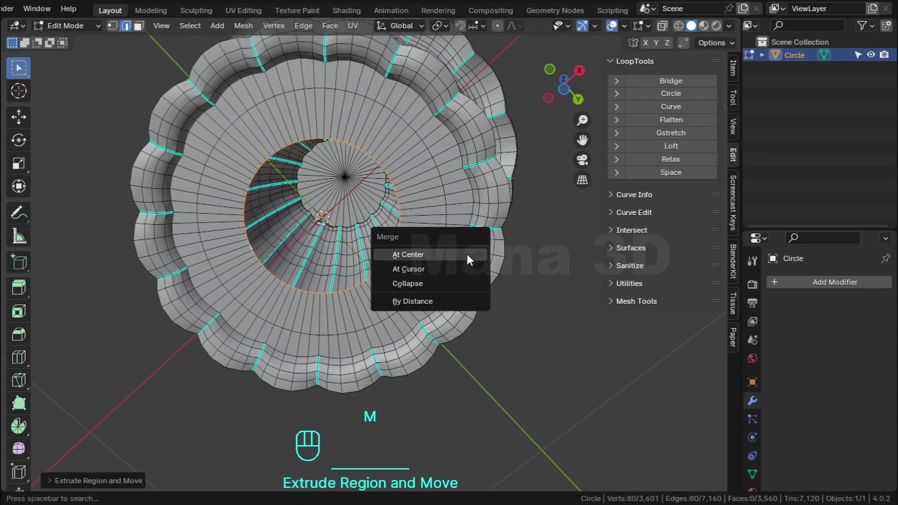
pyautogui.click(286, 89)
# Dissolve the extra vertex ring on the foot's underside disc.
pyautogui.press('1')
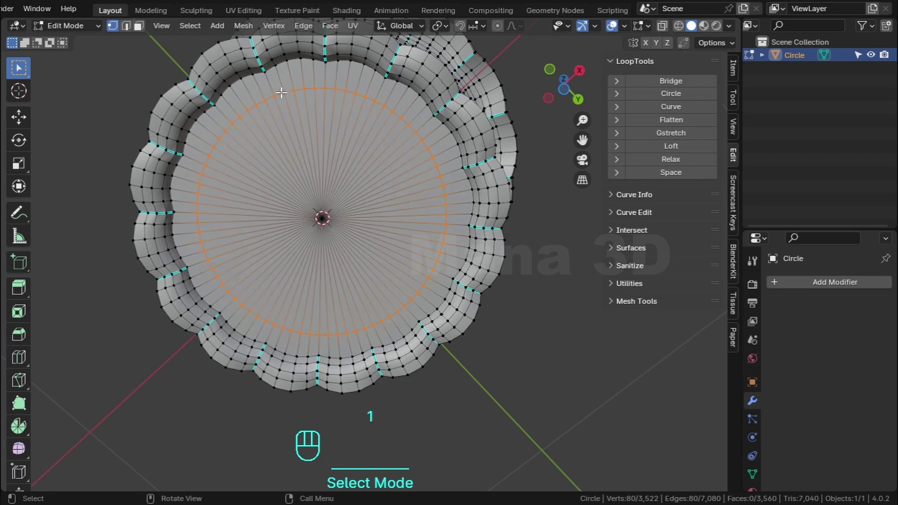
pyautogui.moveTo(192, 26); pyautogui.dragTo(224, 143)
pyautogui.click(324, 225)
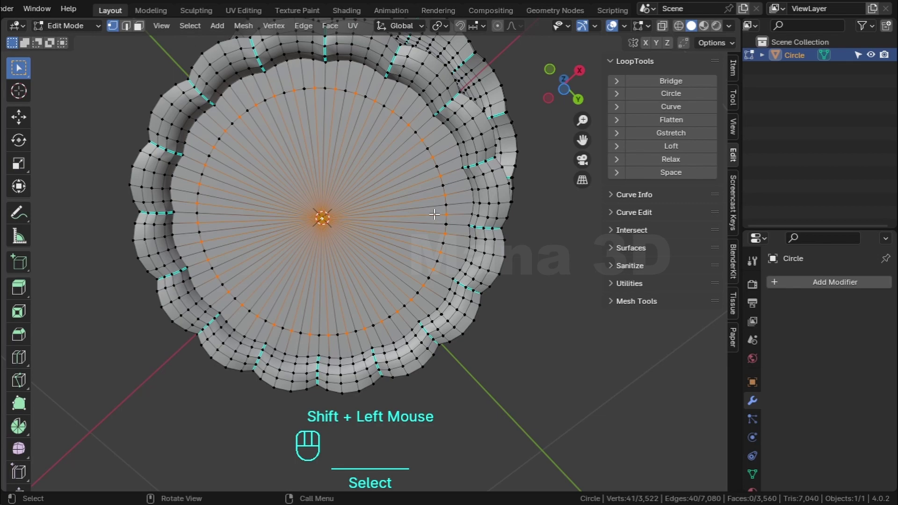
pyautogui.press('2')
pyautogui.press('ctrl+x')
# Select the foot's outer edge loops ready for bevelling.
pyautogui.scroll(-3)
pyautogui.middleClick(460, 177)
pyautogui.scroll(3)
pyautogui.middleClick(416, 248)
pyautogui.click(417, 248)
pyautogui.click(323, 174)
pyautogui.click(330, 179)
pyautogui.scroll(3)
# Bevel the selected foot edges and reorient to look up at the stem and foot.
pyautogui.moveTo(368, 181); pyautogui.dragTo(407, 270)
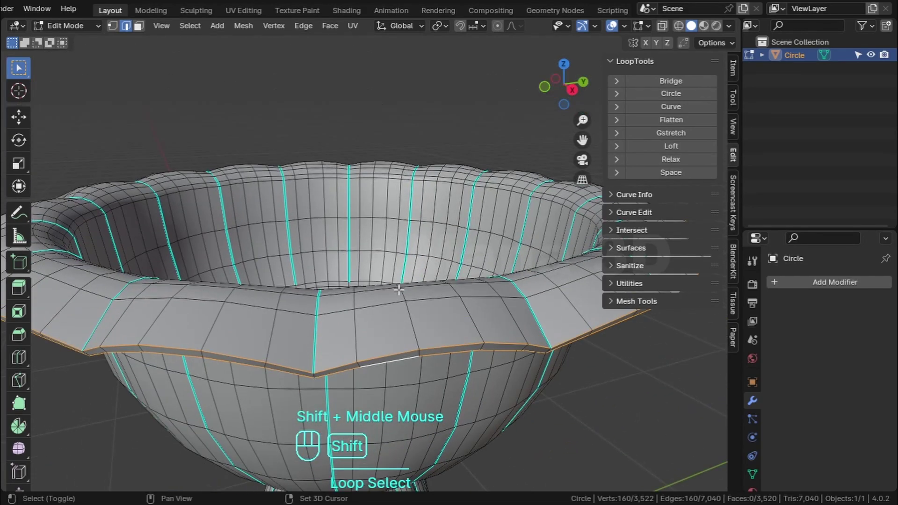
pyautogui.moveTo(414, 278); pyautogui.dragTo(423, 231)
pyautogui.press('ctrl+b')
pyautogui.press('Tab')
pyautogui.scroll(-3)
pyautogui.moveTo(405, 250); pyautogui.dragTo(400, 184)
pyautogui.scroll(3)
pyautogui.moveTo(453, 239); pyautogui.dragTo(406, 320)
pyautogui.press('Tab')
pyautogui.moveTo(405, 313); pyautogui.dragTo(417, 274)
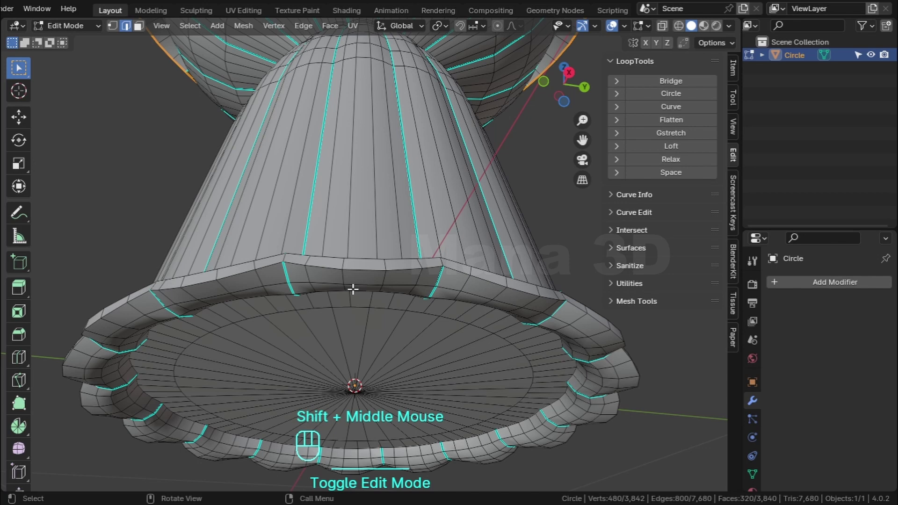
# Bevel the foot's upper and lower edge loops and return to Object Mode.
pyautogui.click(363, 255)
pyautogui.click(366, 267)
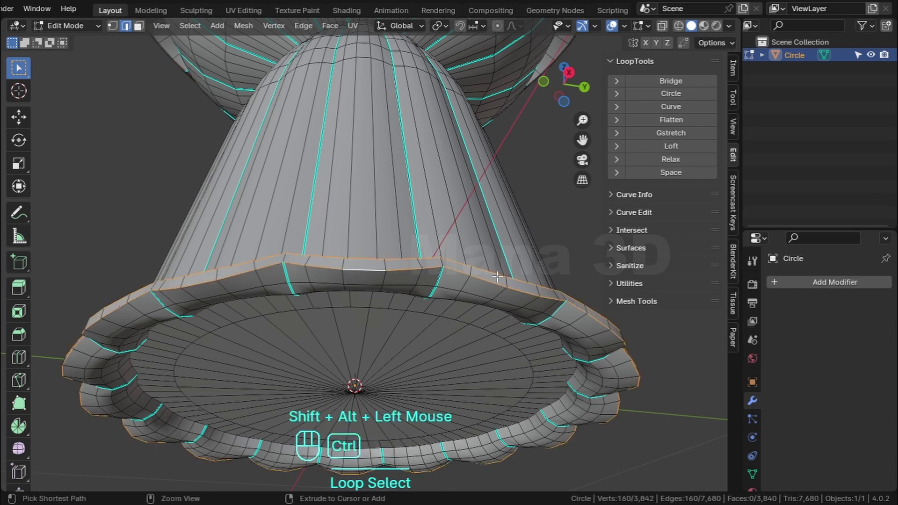
pyautogui.press('ctrl+b')
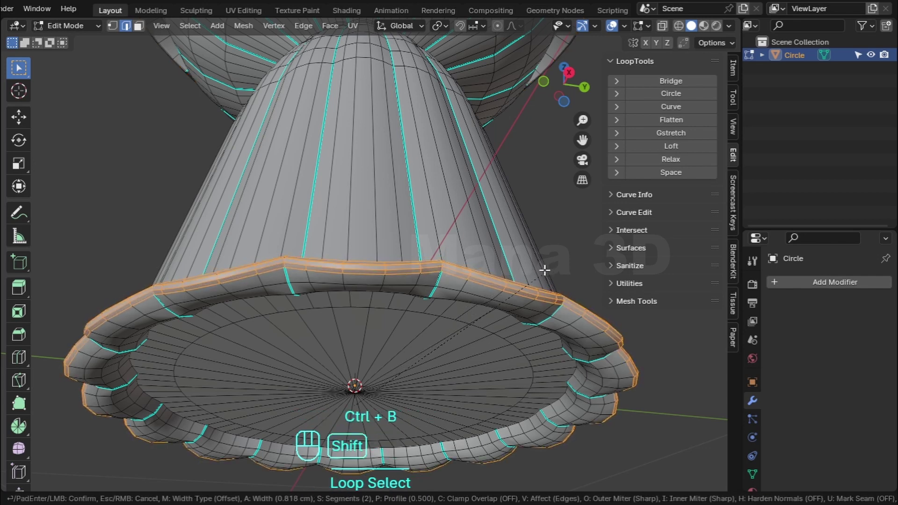
pyautogui.press('Tab')
# Orbit the view to show the whole finished goblet.
pyautogui.scroll(-3)
pyautogui.moveTo(437, 219); pyautogui.dragTo(425, 308)
pyautogui.moveTo(426, 292); pyautogui.dragTo(460, 274)
pyautogui.scroll(-3)
pyautogui.moveTo(459, 270); pyautogui.dragTo(453, 241)
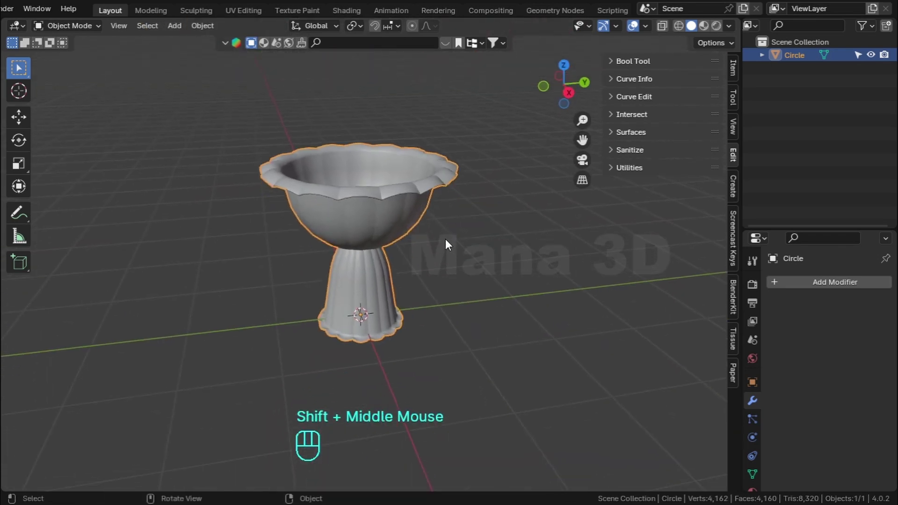